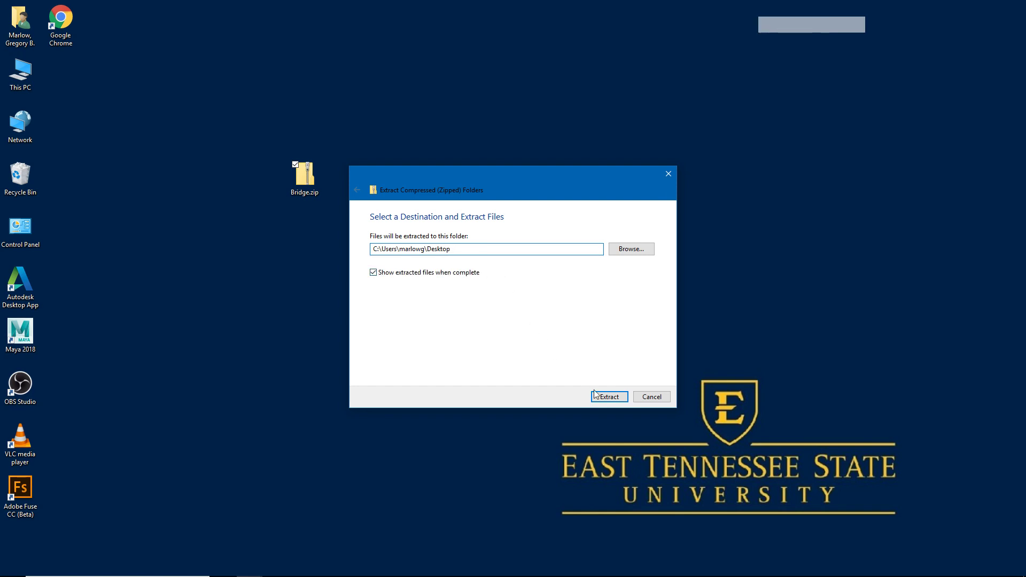
Extract Bridge.zip to the Desktop and place the Bridge folder beside the zip.
left_click(613, 402)
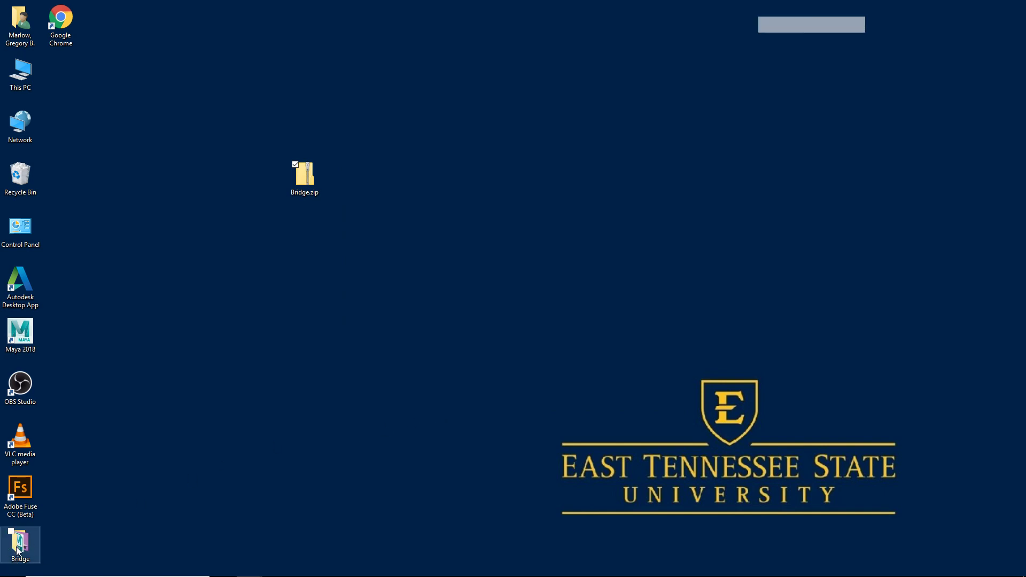
left_click(22, 550)
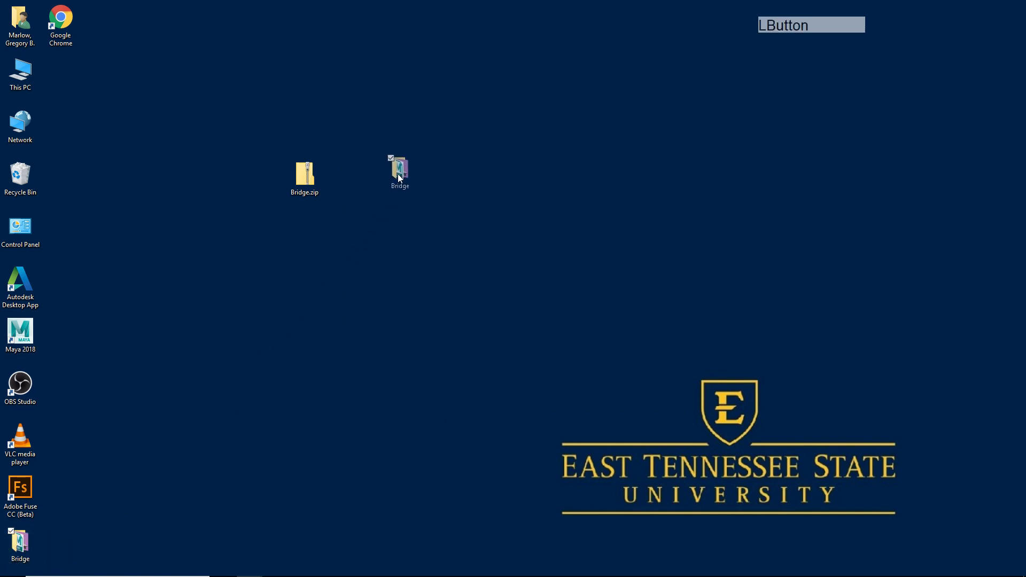
left_click(393, 252)
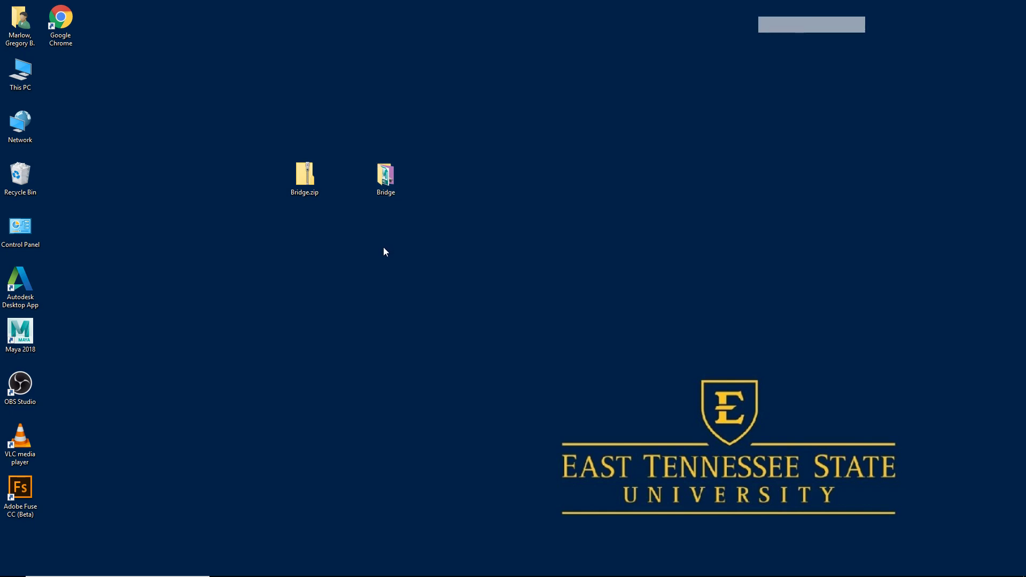
Close the Bridge folder window, then reopen it to inspect its project subfolders.
left_click(388, 182)
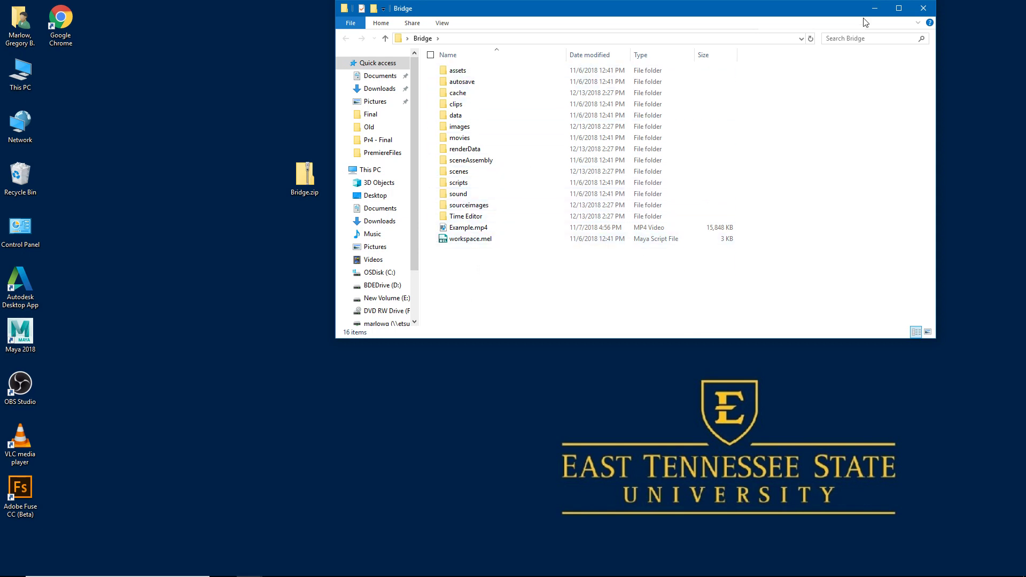
left_click(931, 8)
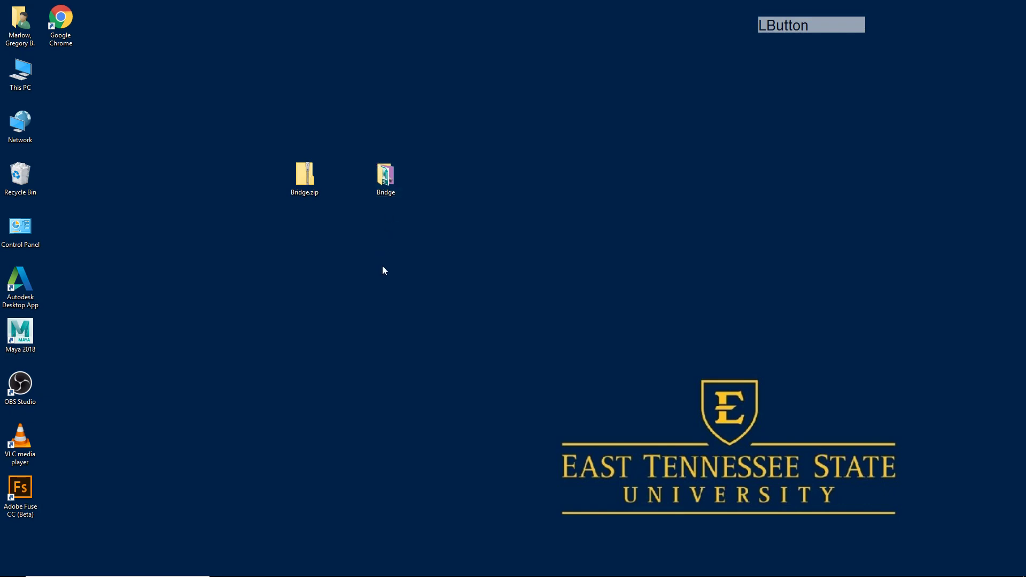
left_click(388, 188)
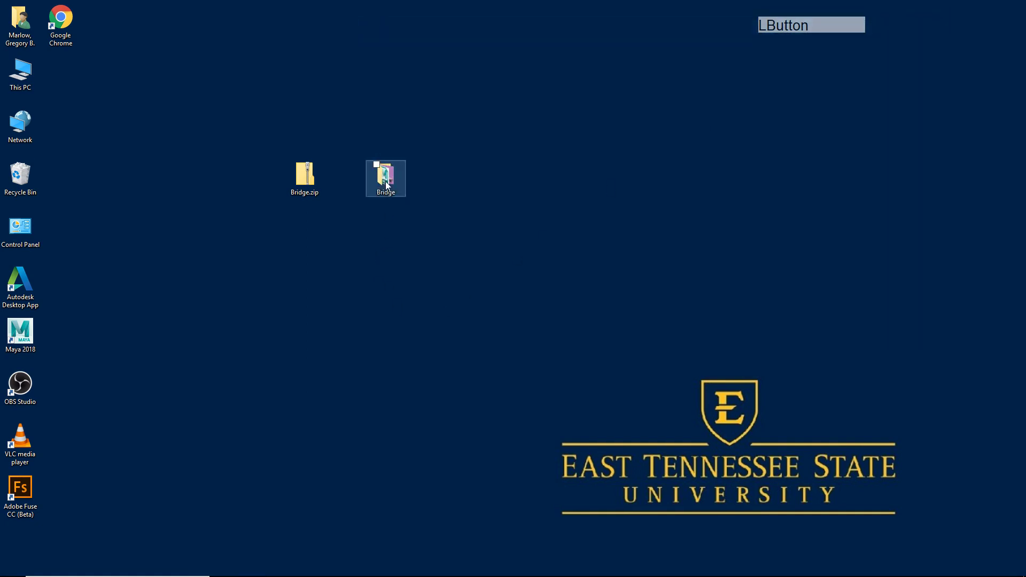
left_click(389, 184)
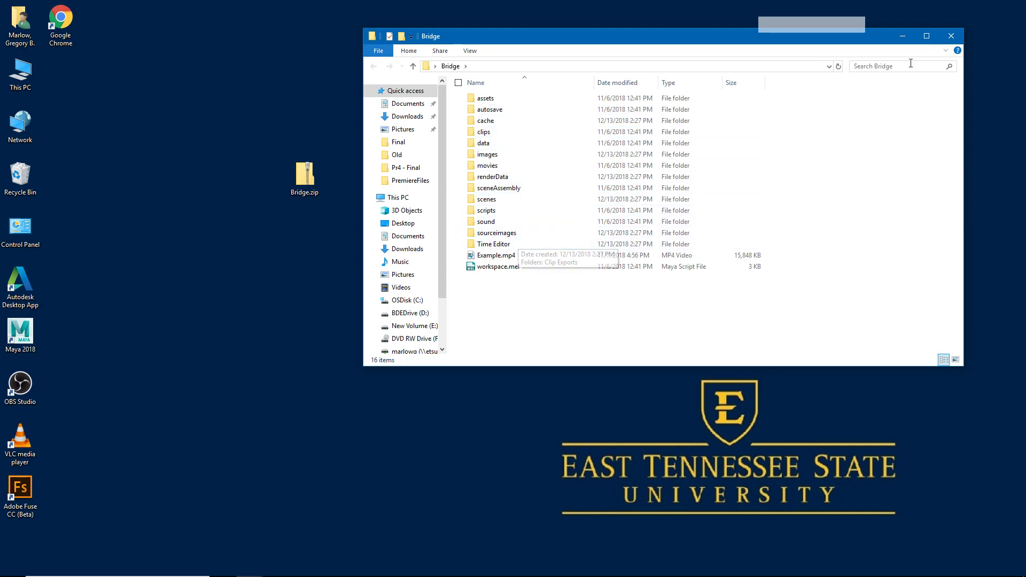
Launch Maya 2018 from the desktop shortcut into an empty untitled scene.
left_click(901, 44)
left_click(335, 566)
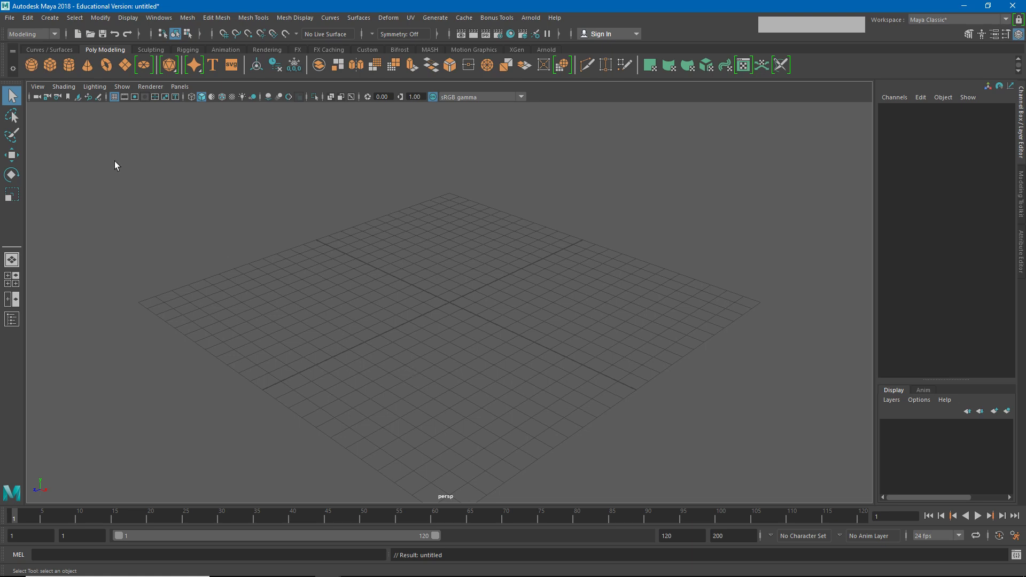
Set the Bridge folder on the Desktop as Maya's current project.
left_click(11, 24)
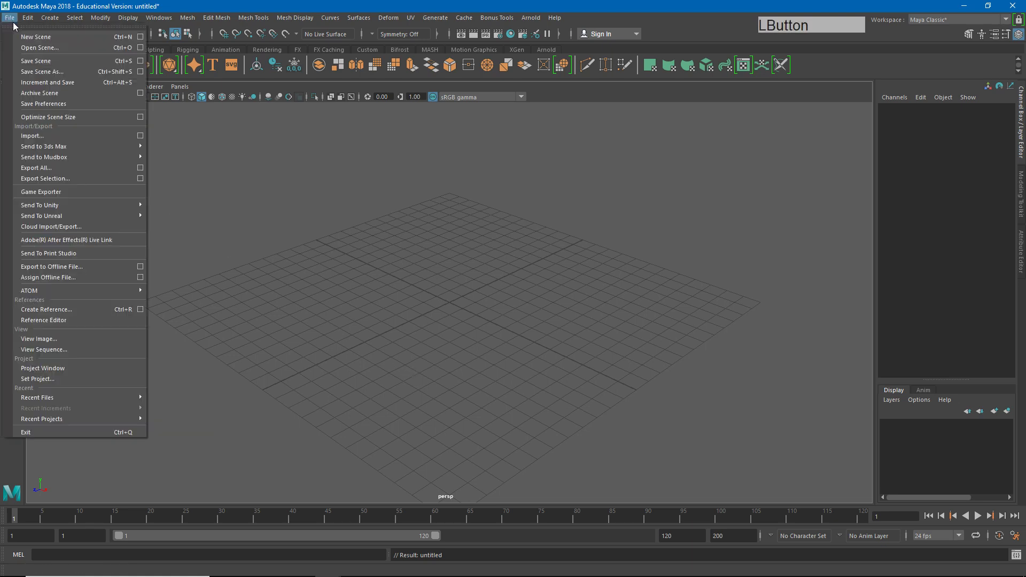
left_click(57, 383)
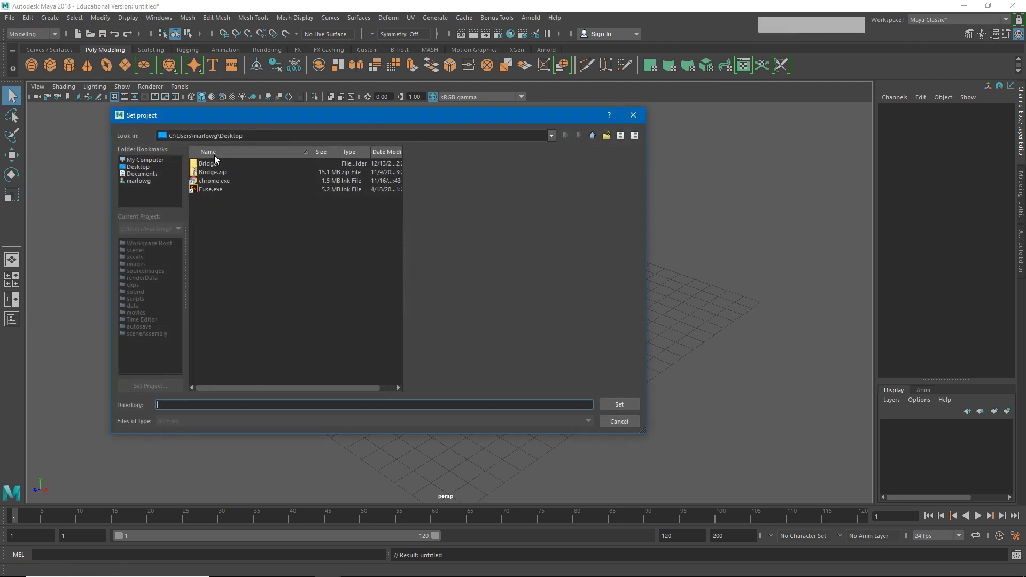
left_click(202, 166)
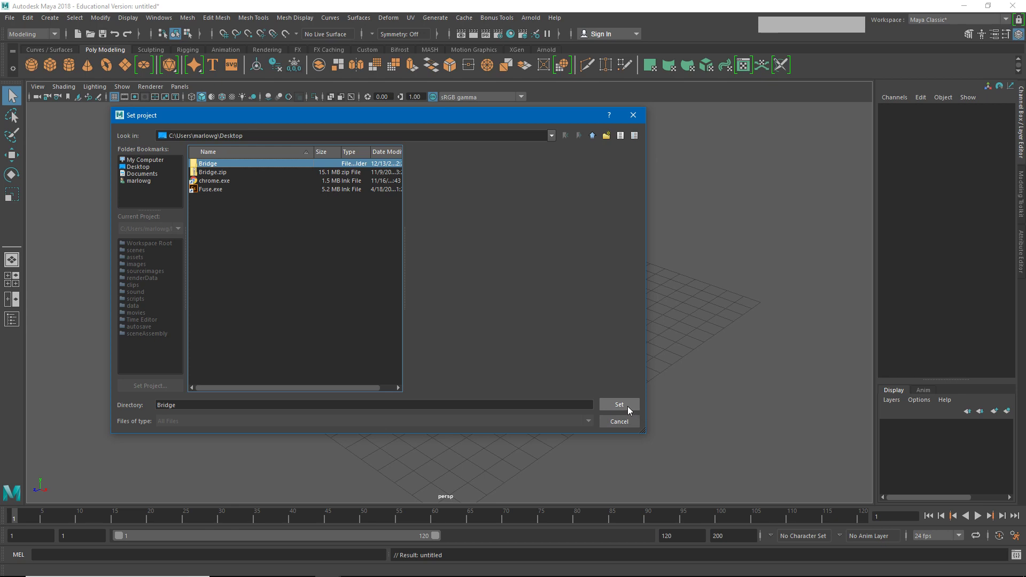
left_click(631, 409)
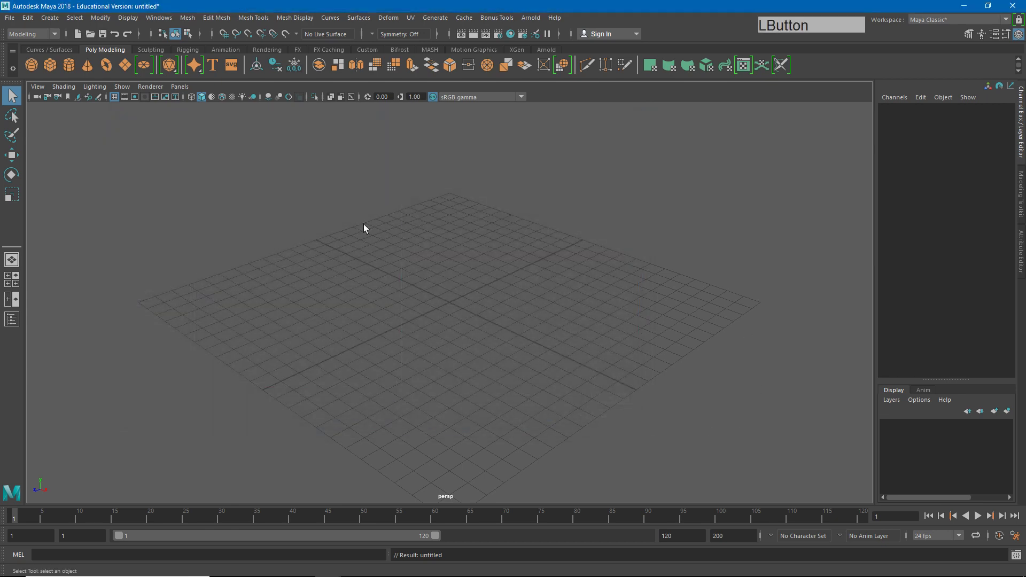
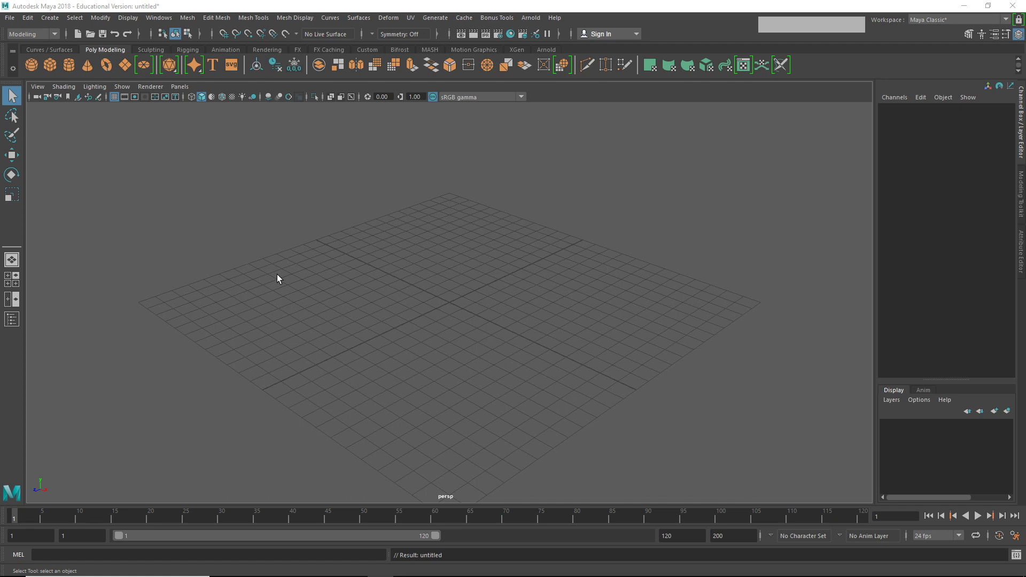
Choose BridgeDeconstructed.mb from the project's scenes folder in the Open Scene dialog.
left_click(11, 24)
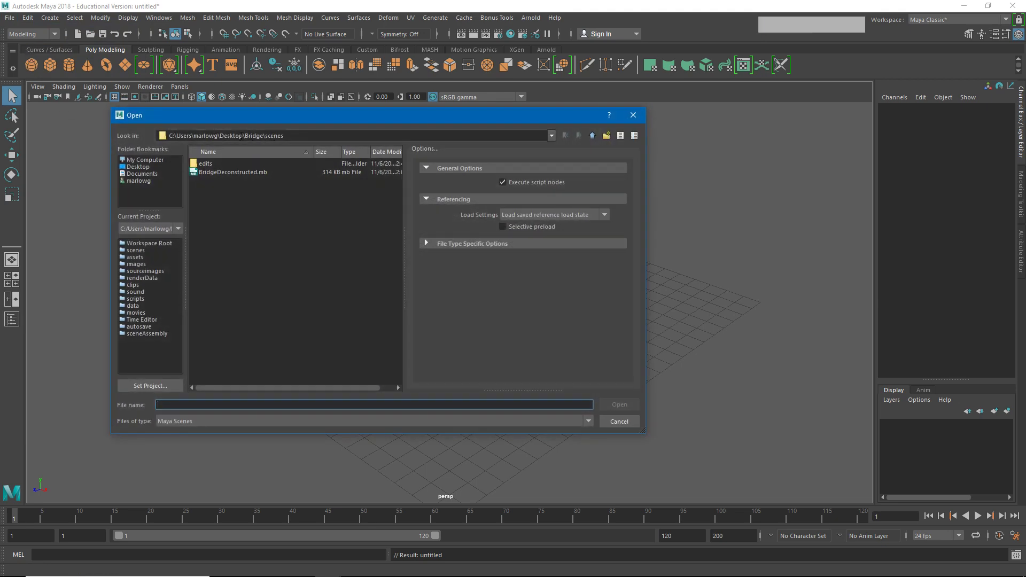
left_click(966, 8)
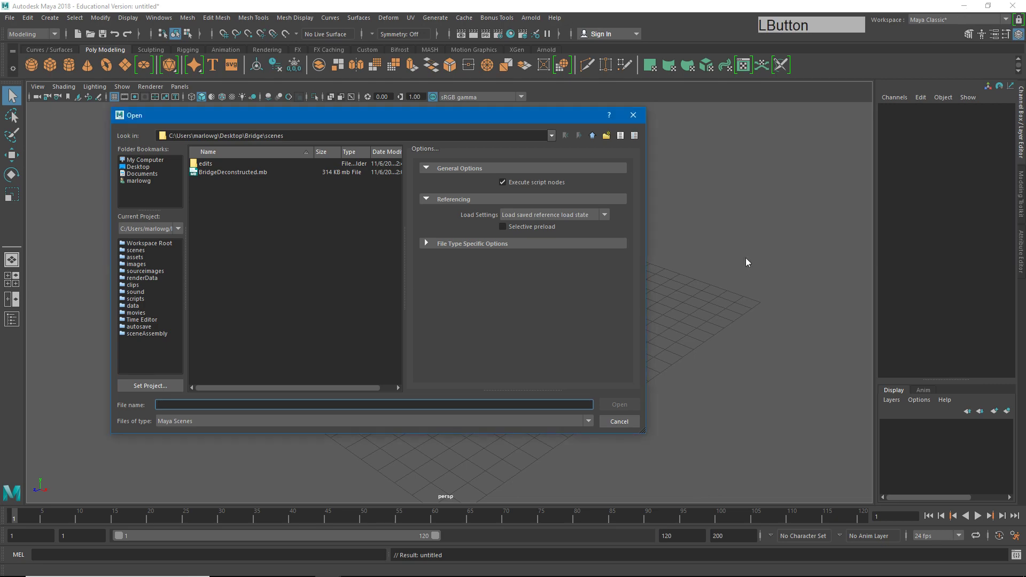
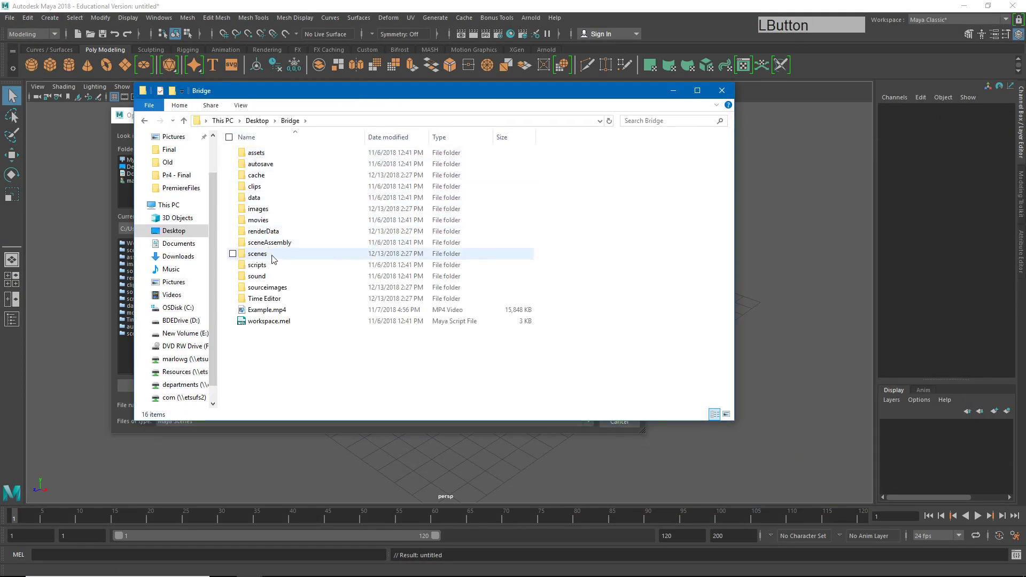
left_click(259, 261)
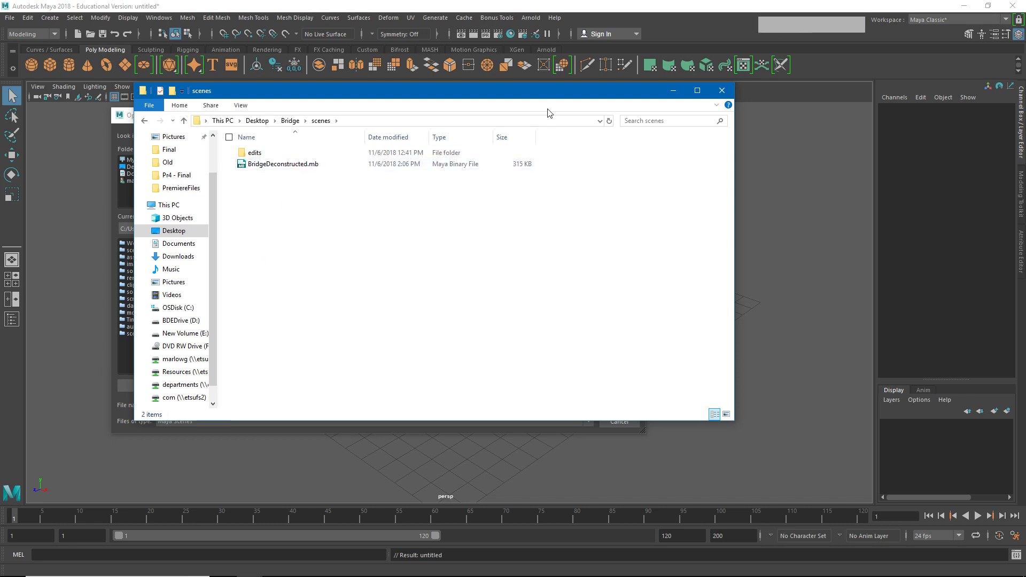
left_click(674, 94)
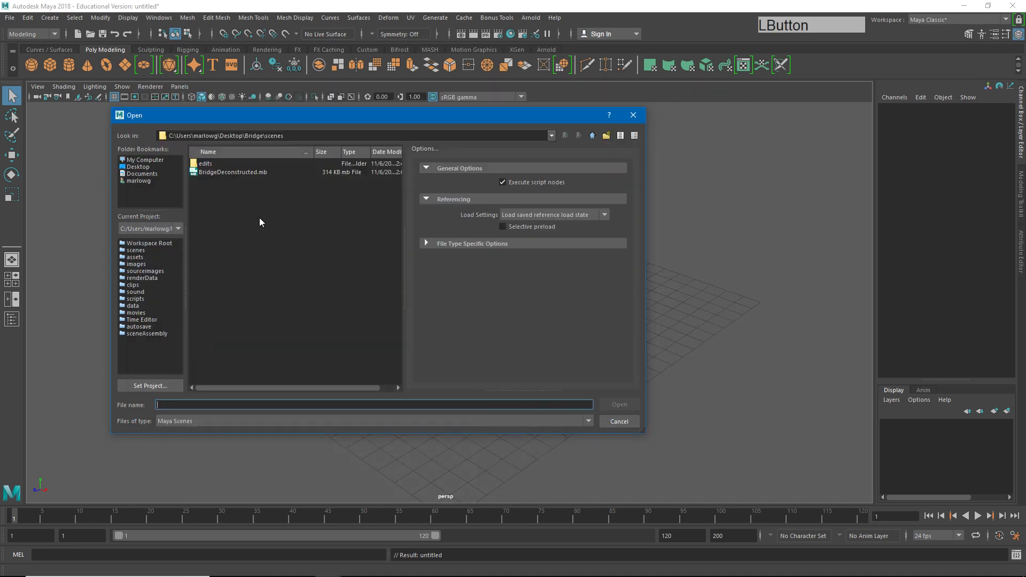
left_click(238, 177)
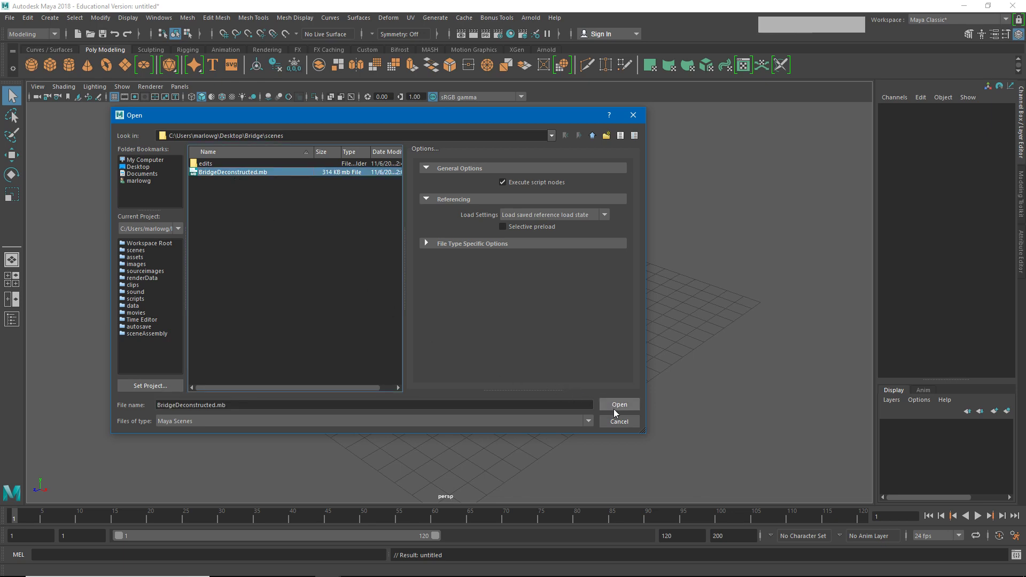
Discard the untitled scene so BridgeDeconstructed.mb loads, then return to the Bridge folder.
left_click(619, 412)
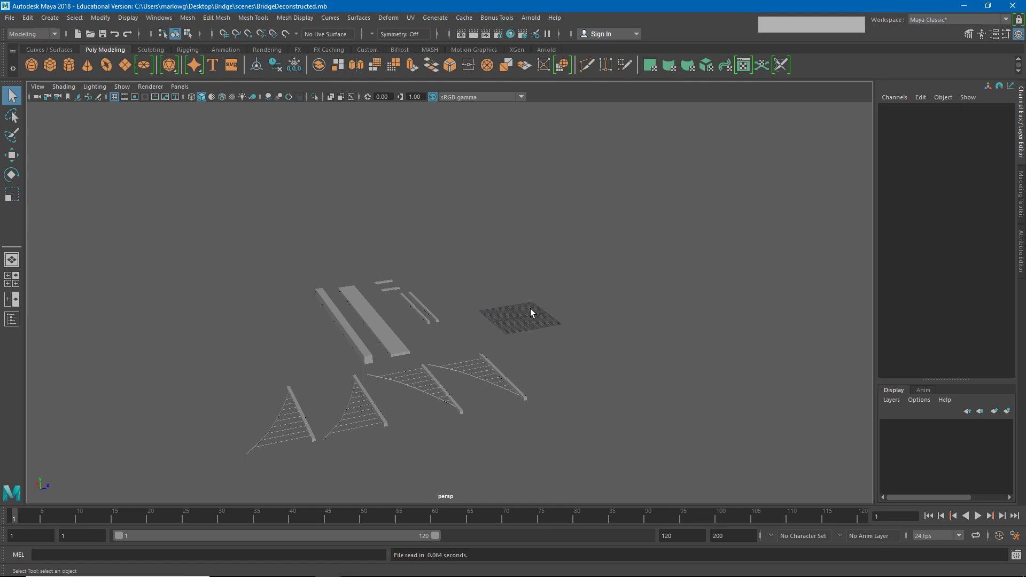
left_click(584, 342)
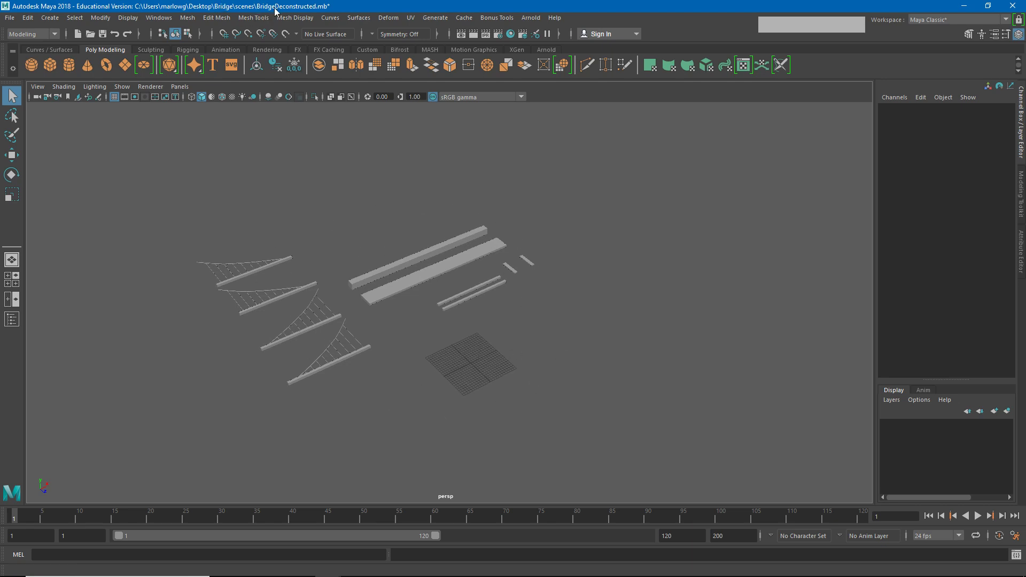
Play Example.mp4 of the finished suspension bridge in VLC.
left_click(968, 9)
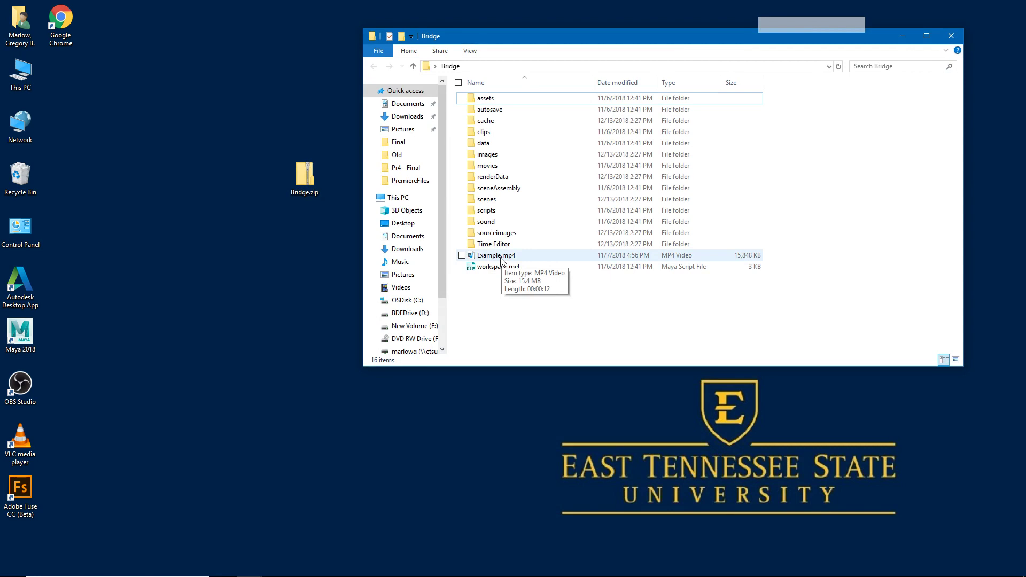
left_click(505, 260)
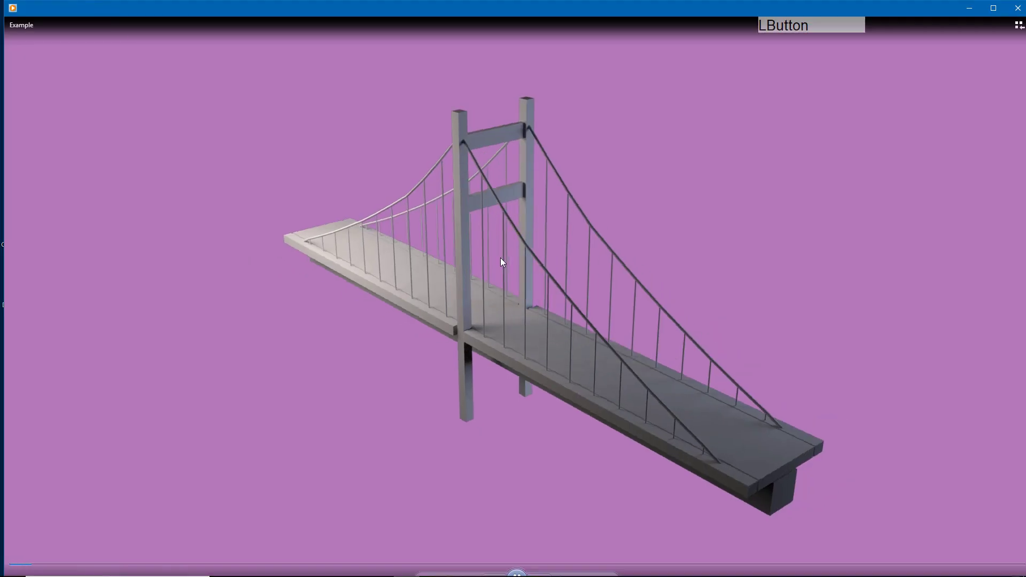
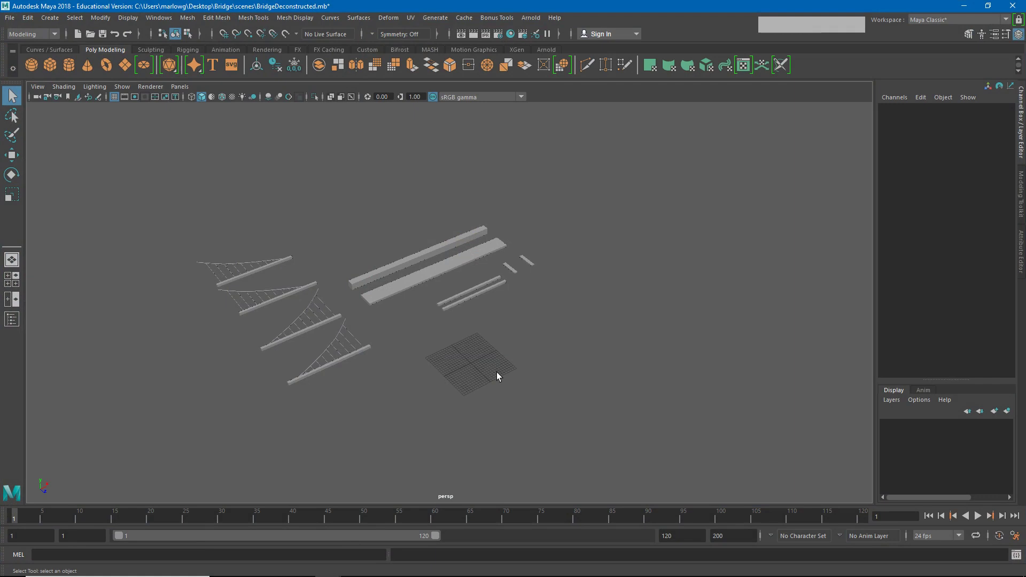
Move the Cables2 piece away from the others and reset its Rotate X to 0.
left_click(276, 271)
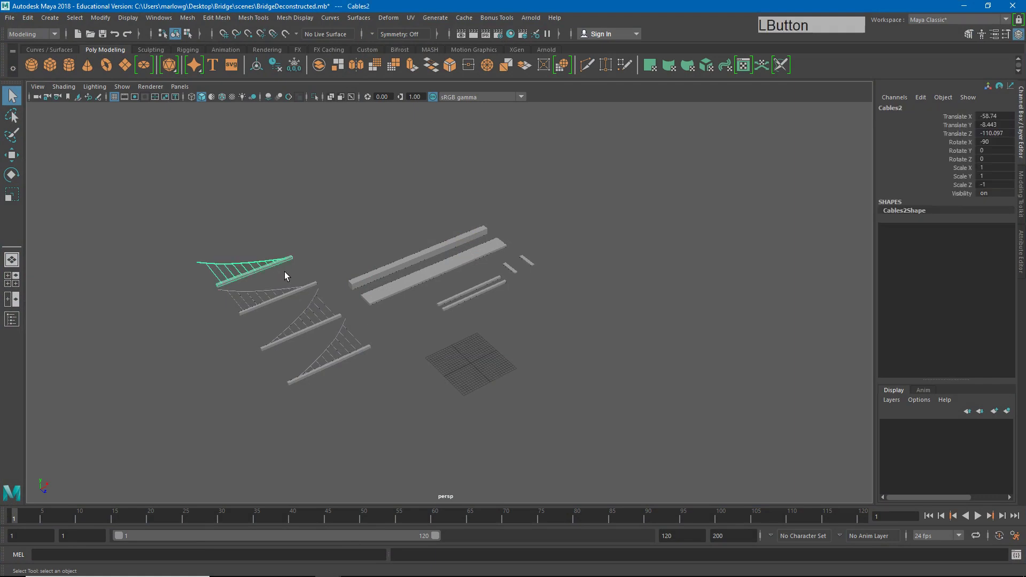
key("w")
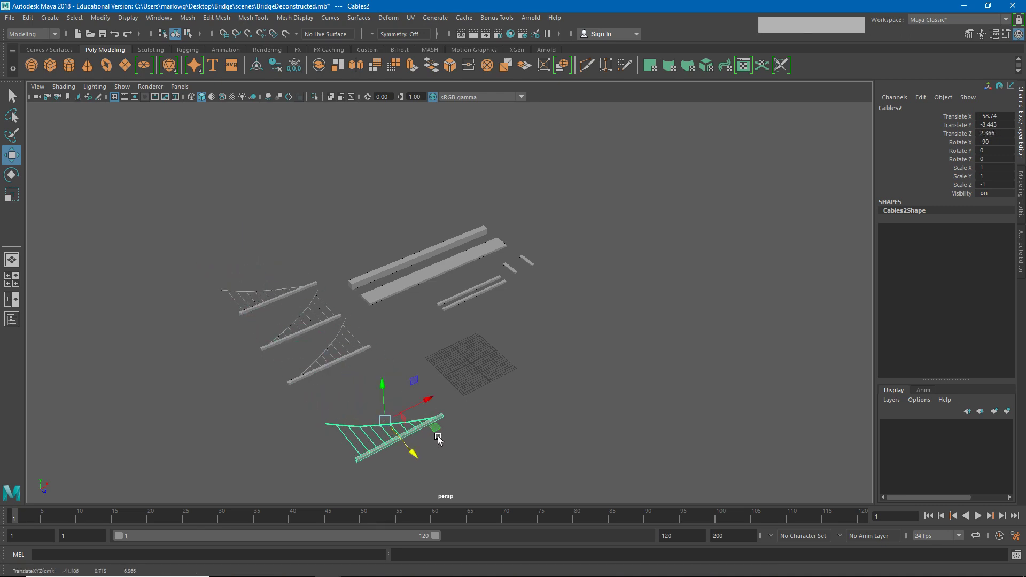
key("e")
left_click(406, 421)
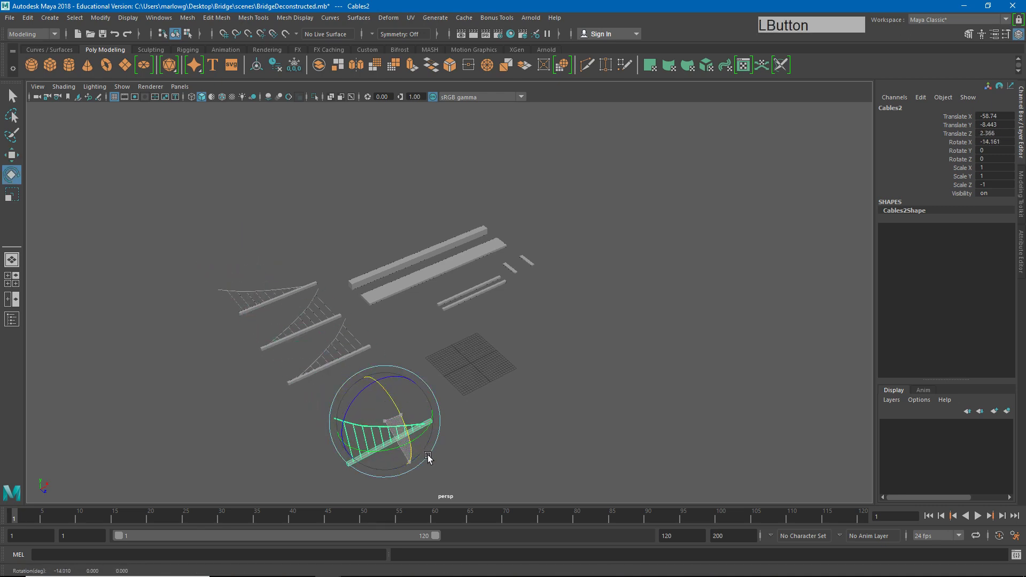
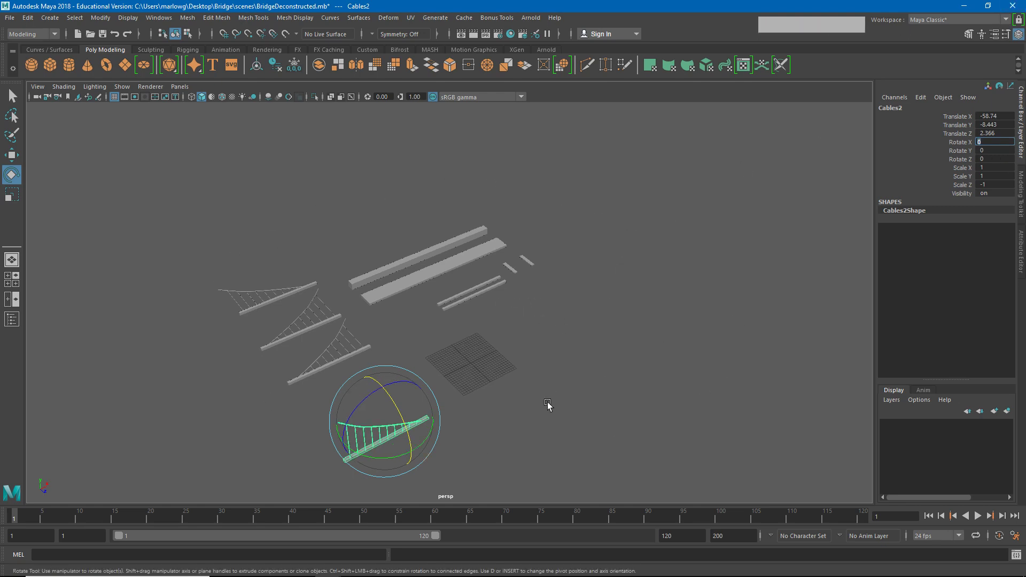
left_click(542, 411)
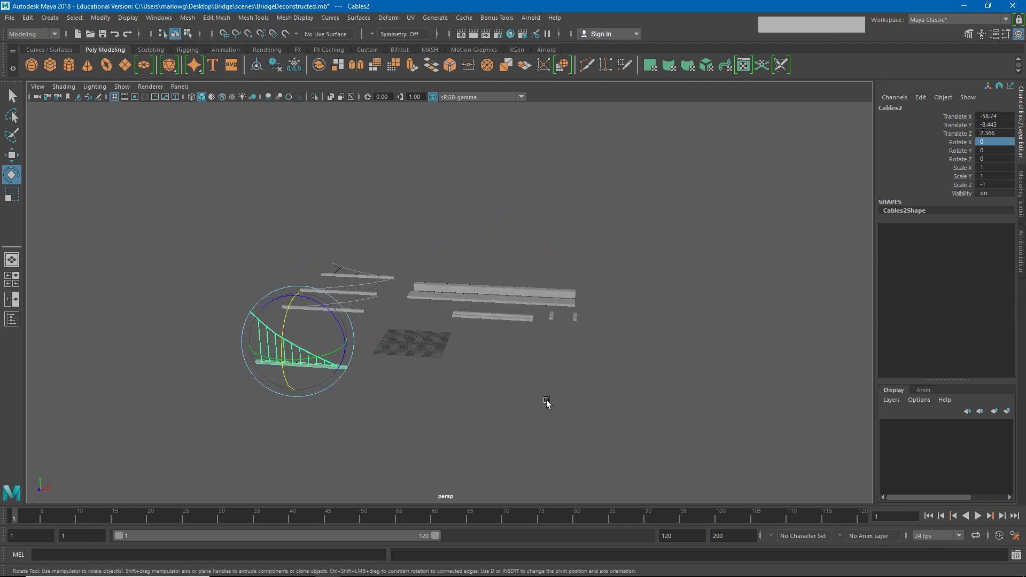
Save the scene as GregMarlow-BridgeReconstructed.mb in the project's scenes folder.
left_click(12, 24)
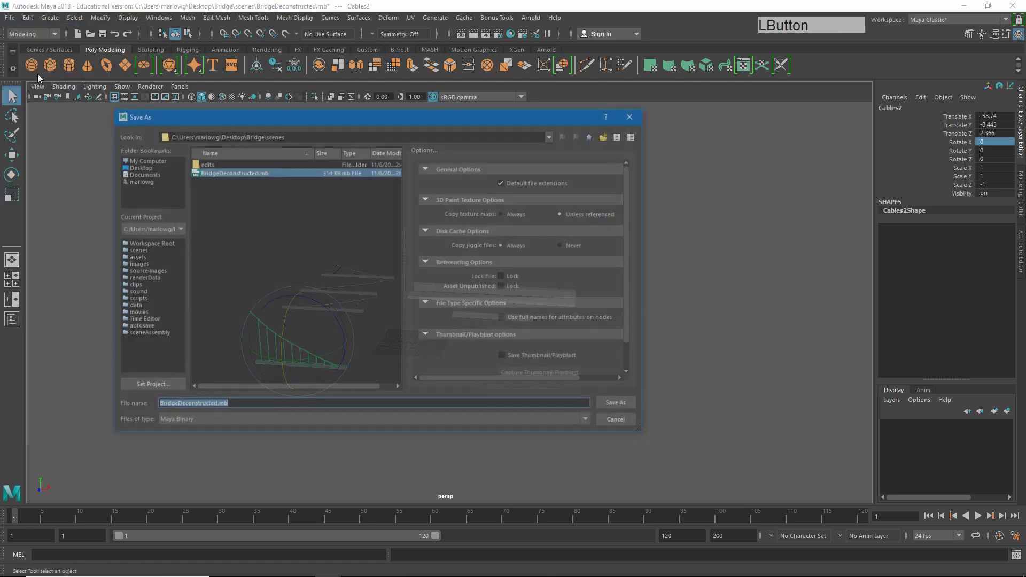
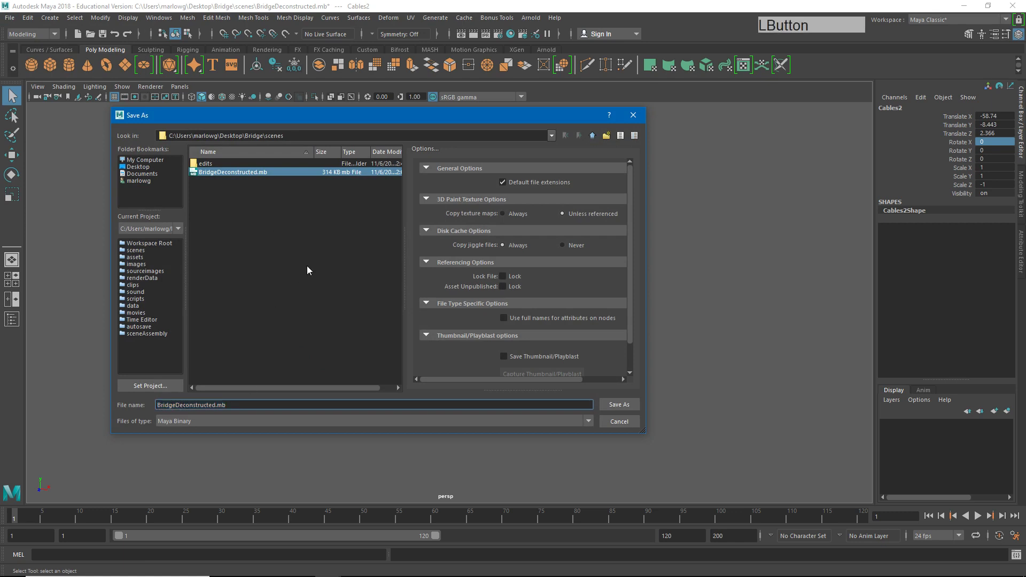
key("BackSpace")
key("shift+r")
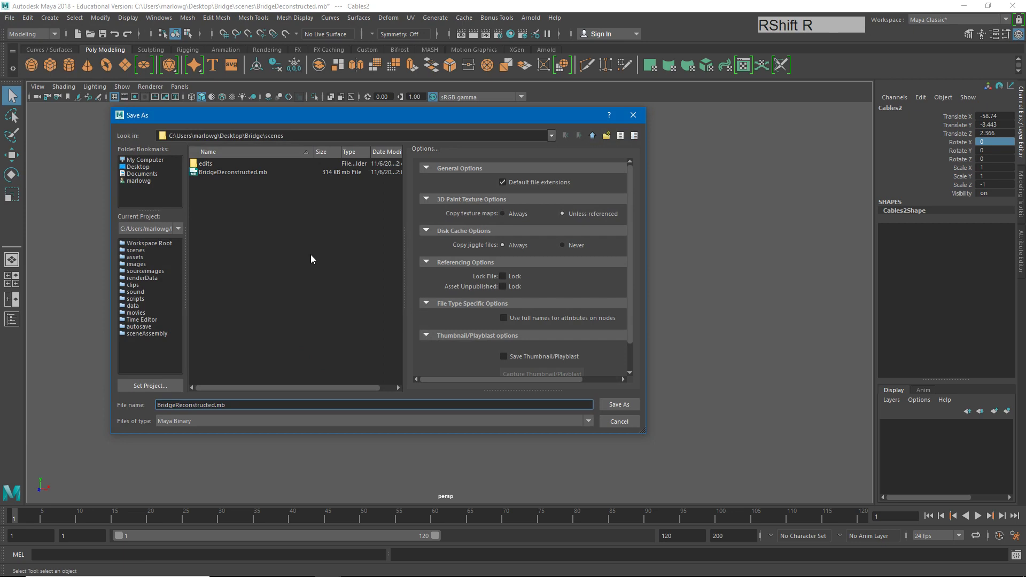
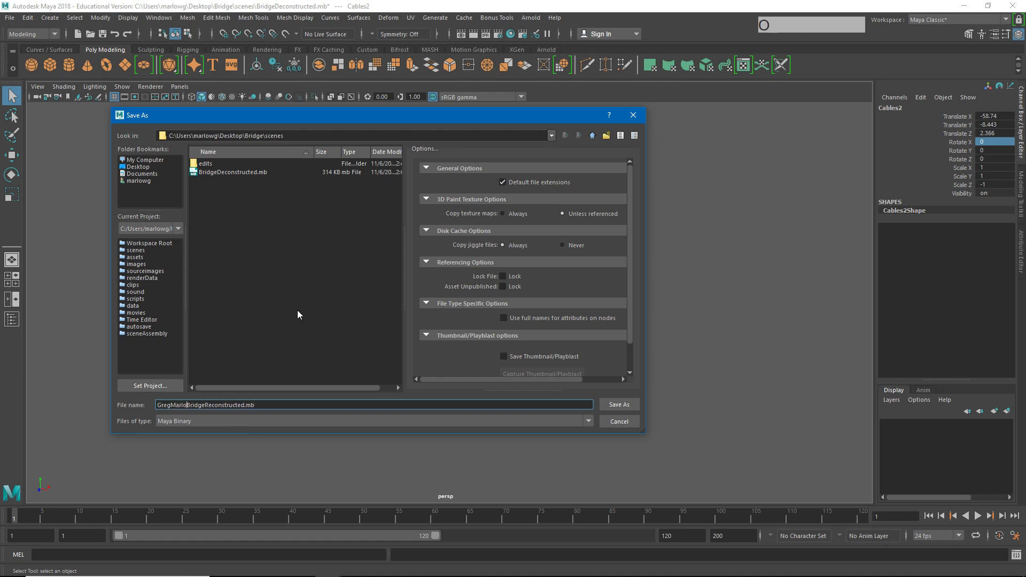
key("_")
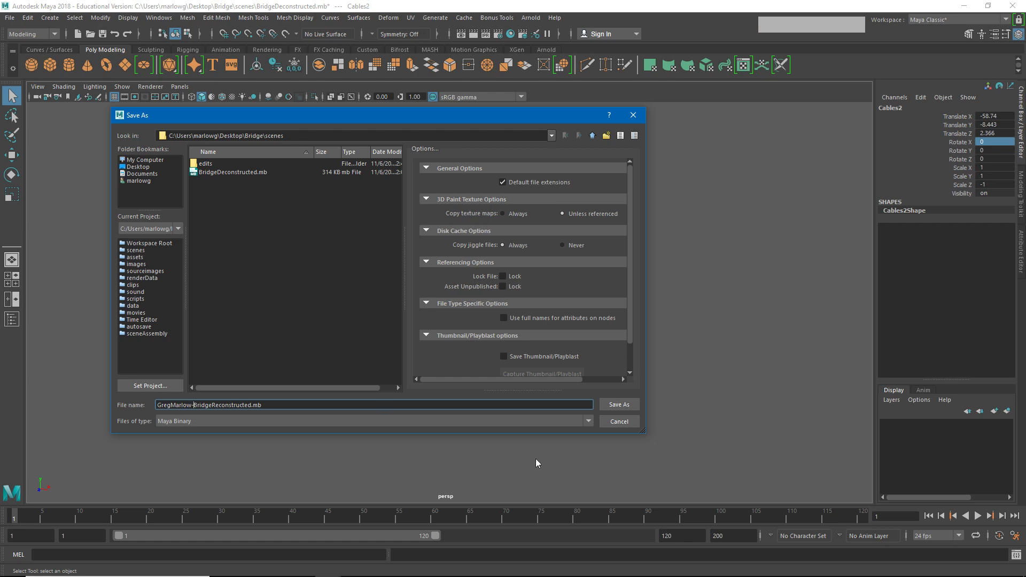
left_click(628, 410)
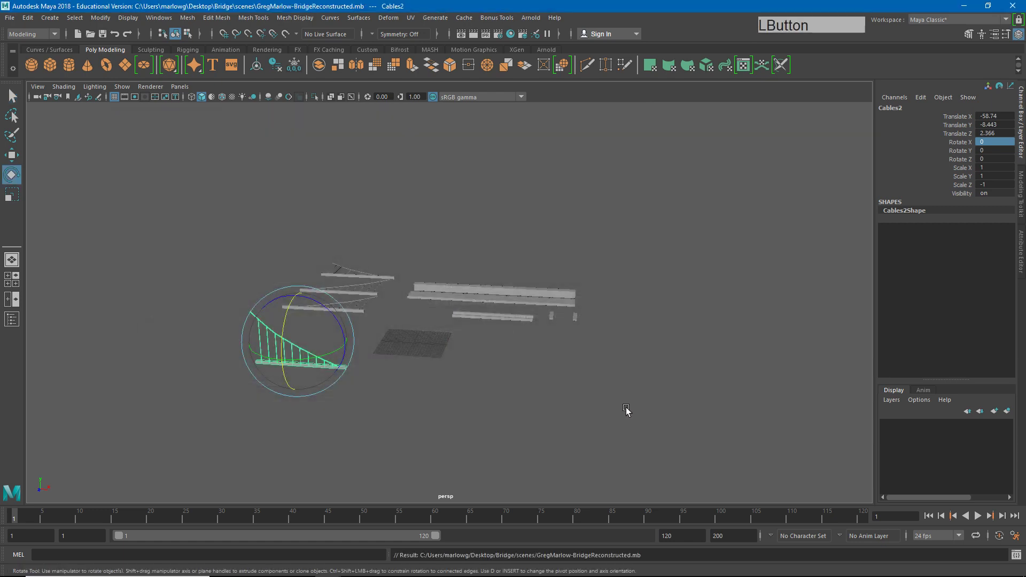
Show the scenes folder in File Explorer listing the new Reconstructed file beside BridgeDeconstructed.mb.
left_click(972, 14)
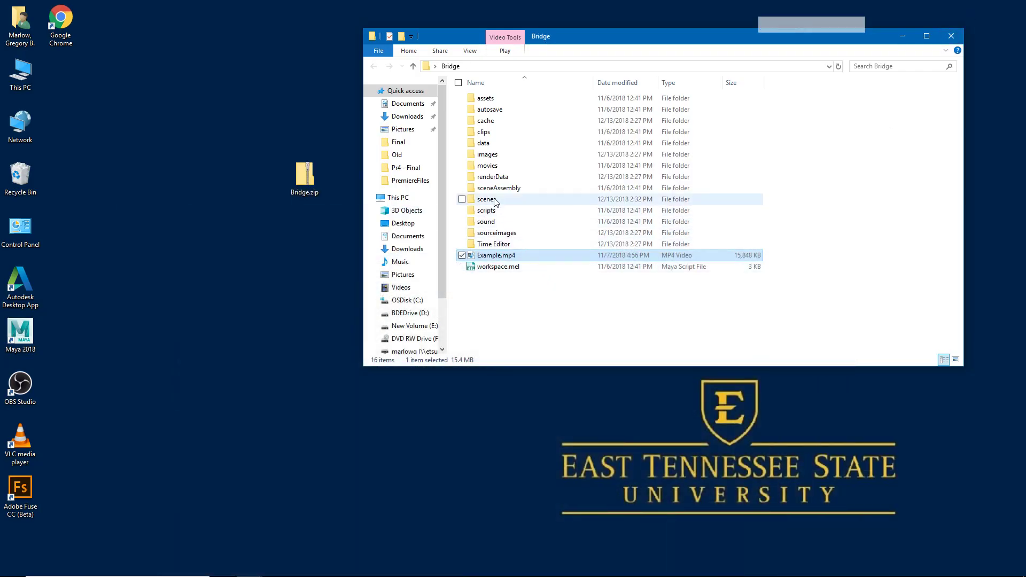
left_click(495, 203)
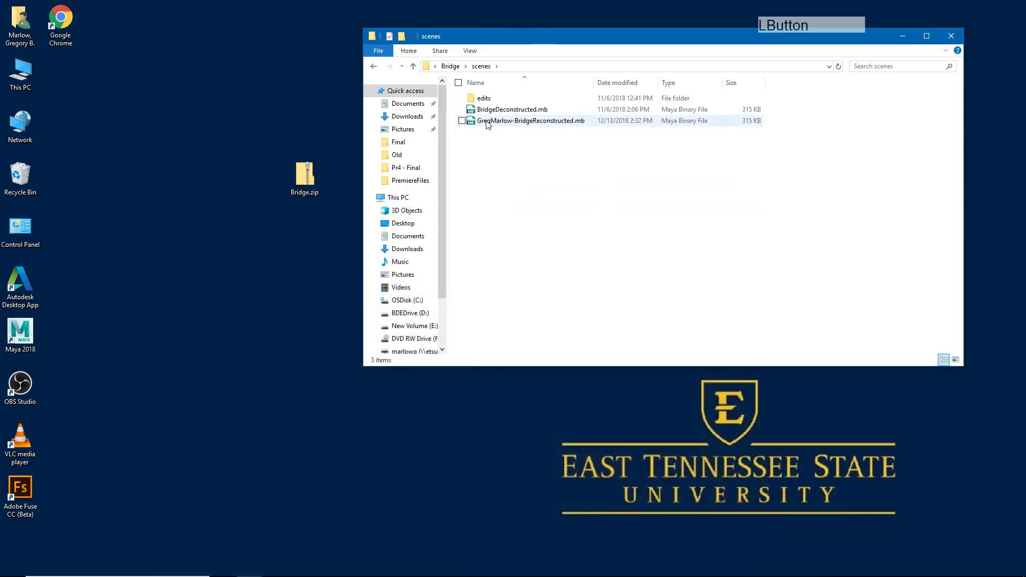